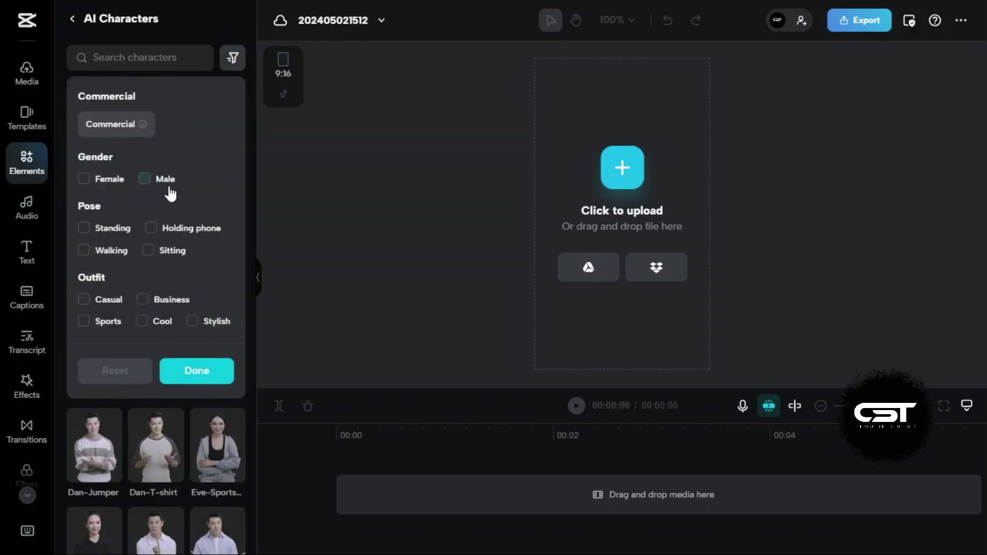
- Filter AI Characters to Male and add Yozi-Standing 1 to the project
left_click_drag(150, 184, 203, 374)
left_click_drag(203, 375, 200, 236)
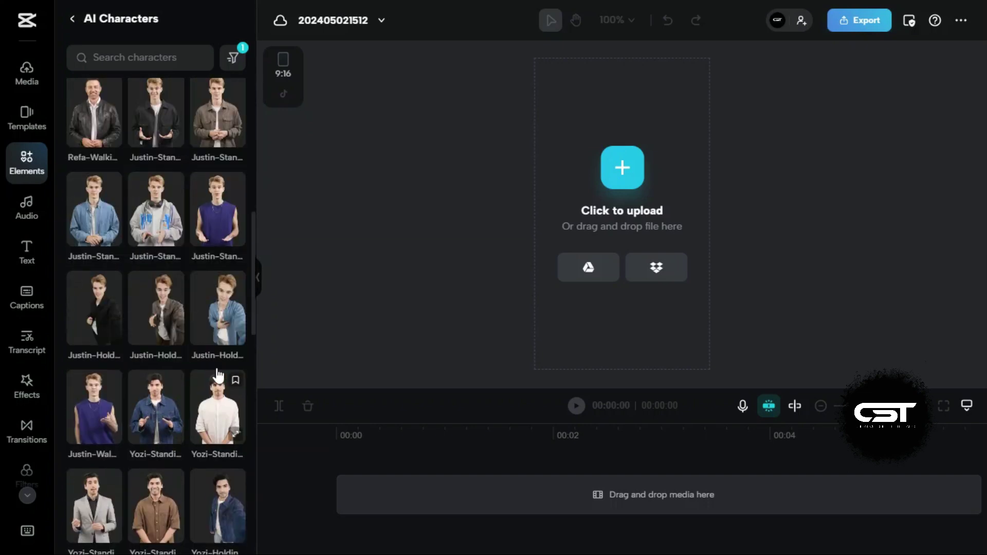
left_click_drag(169, 405, 168, 405)
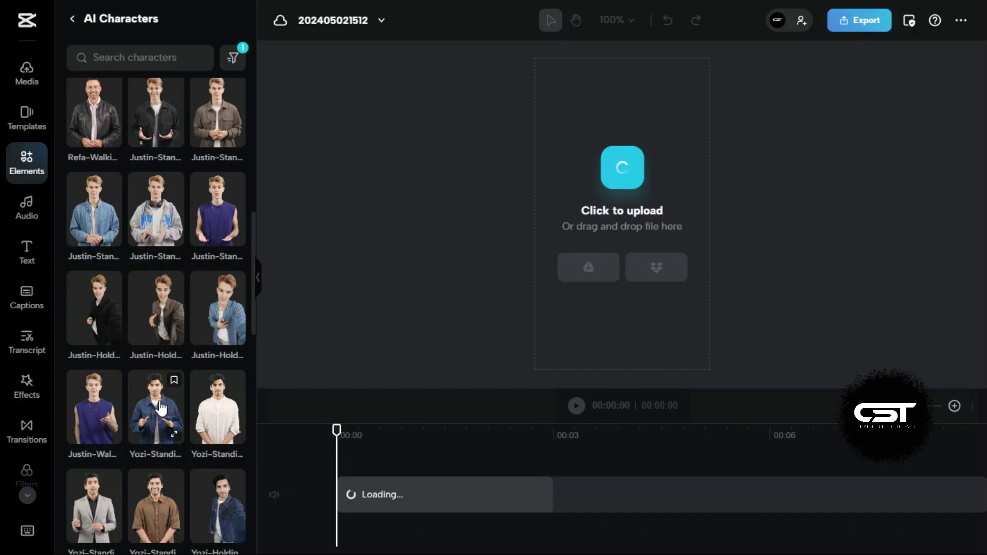
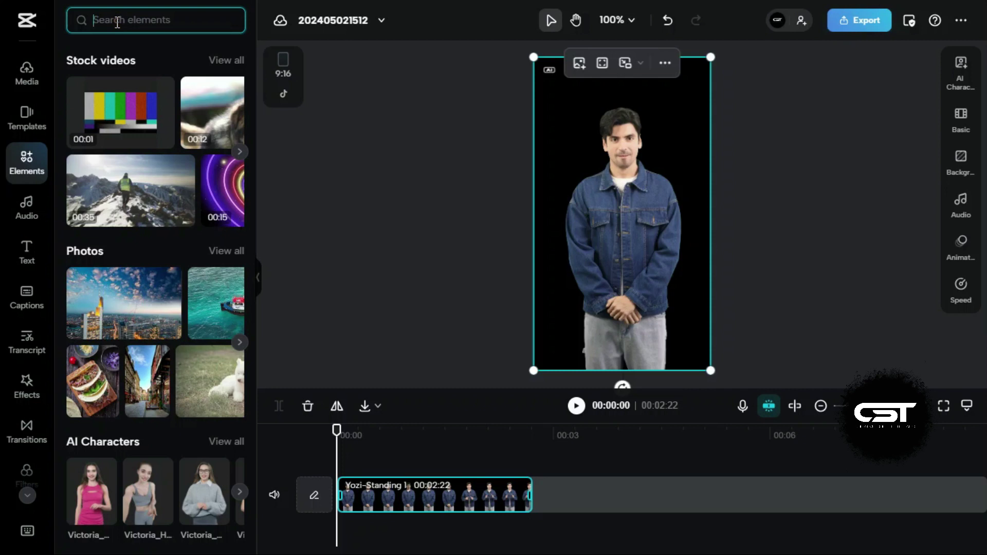
- Search Elements for 'cool background' and show only Photos results
type("cool")
key("space")
type("ackground")
key("Return")
left_click(179, 75)
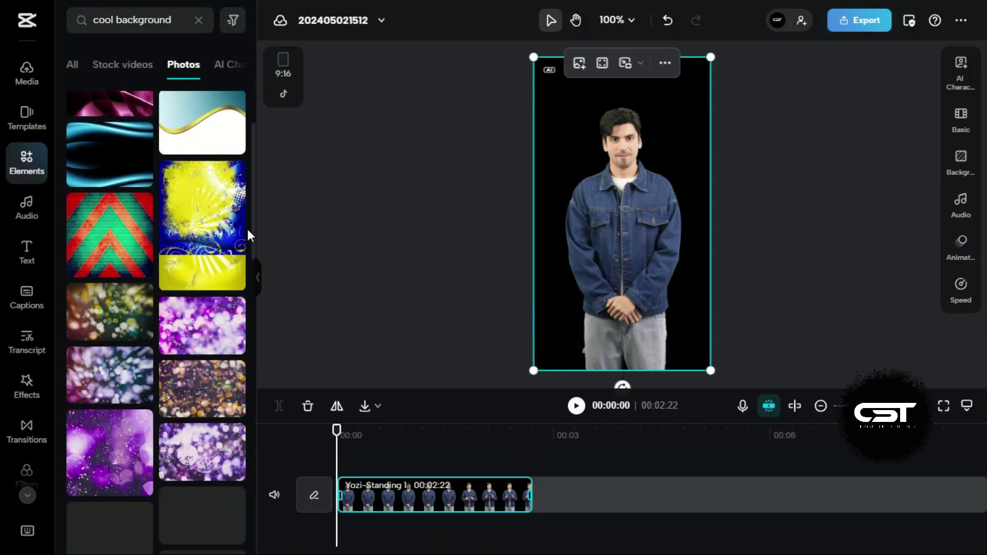
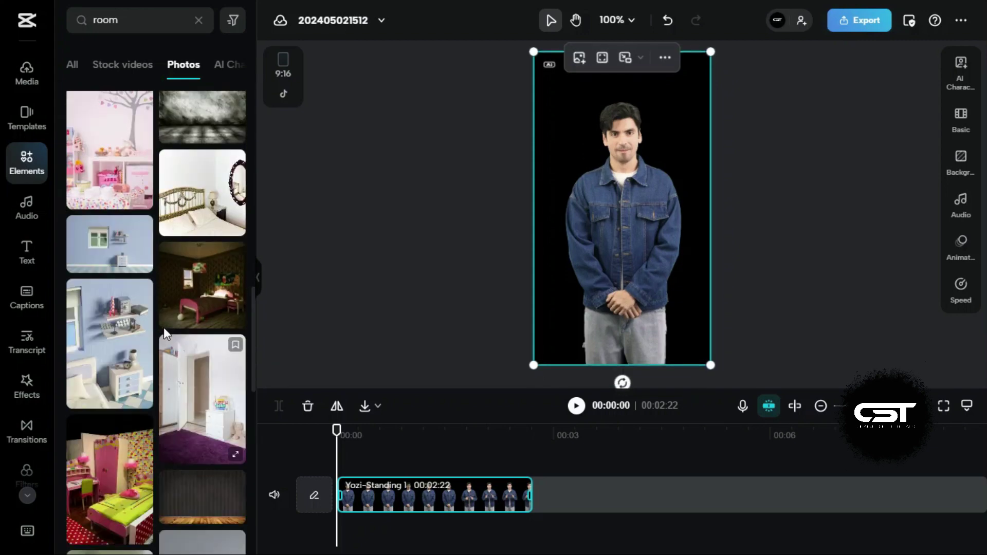
- Add the bedroom photo and layer its clip beneath the character clip
left_click(179, 304)
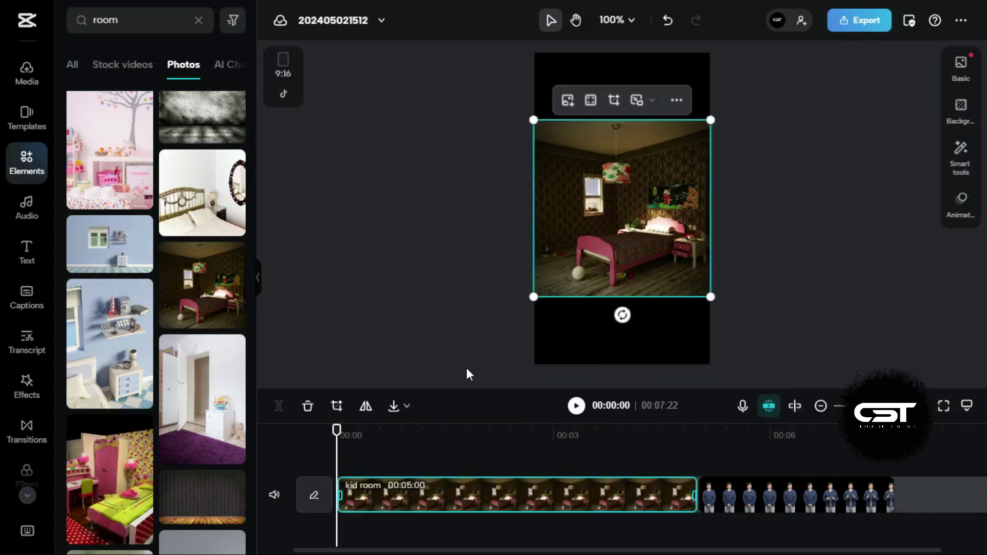
left_click_drag(430, 494, 432, 532)
left_click_drag(409, 525, 397, 456)
key("space")
key("space")
- Fit the bedroom photo to fill the whole 9:16 frame behind the character
left_click_drag(397, 523, 589, 96)
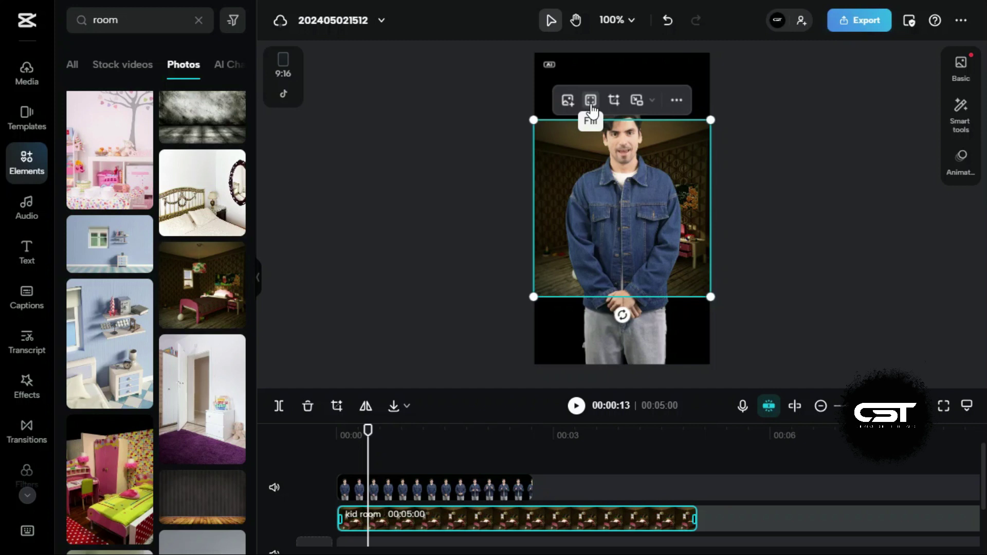
left_click_drag(593, 110, 548, 291)
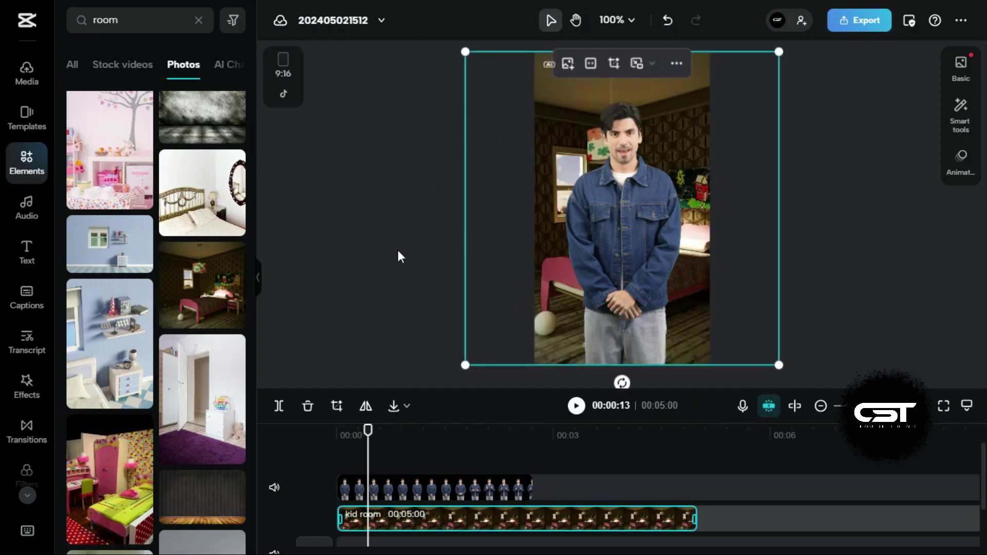
left_click_drag(404, 255, 421, 240)
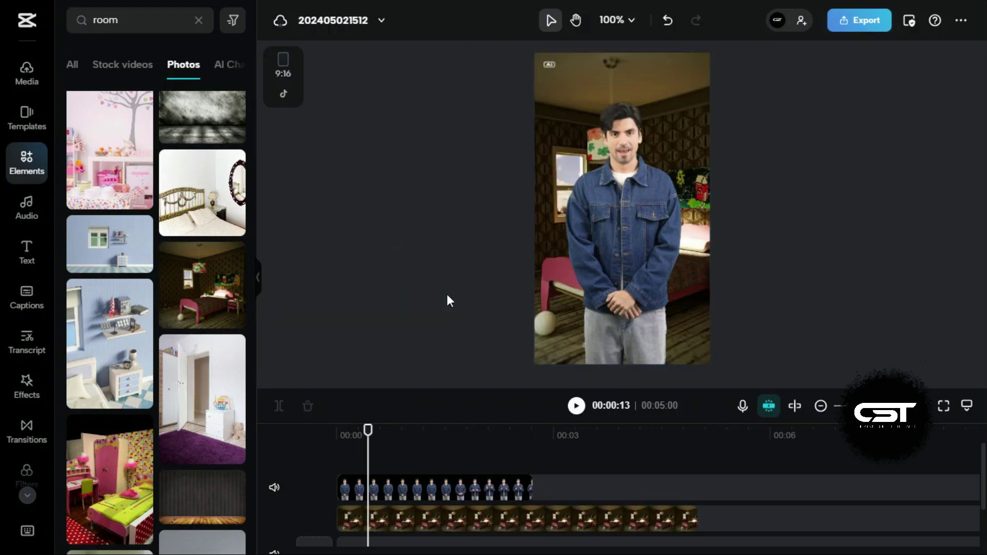
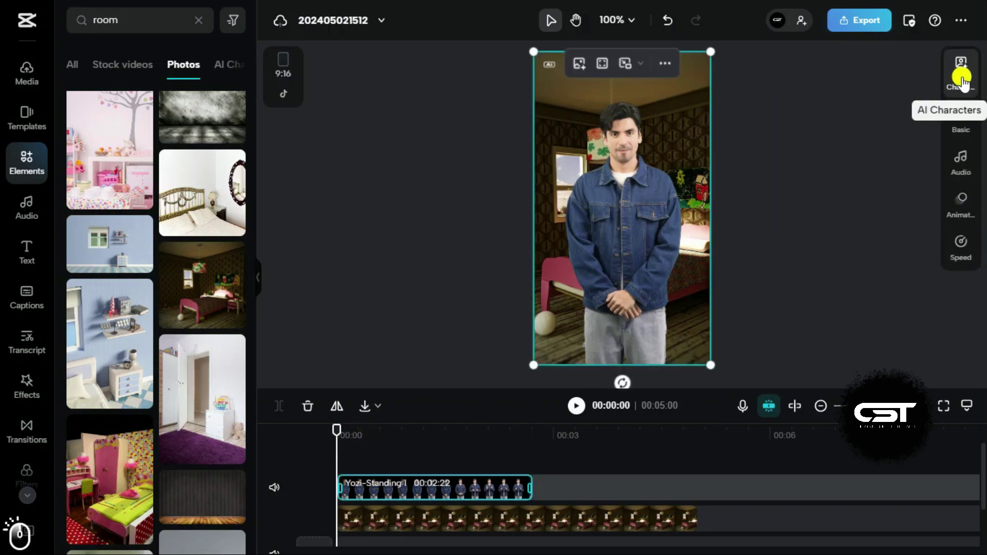
- Show the character's AI settings and keep its framing at Full body
left_click(964, 84)
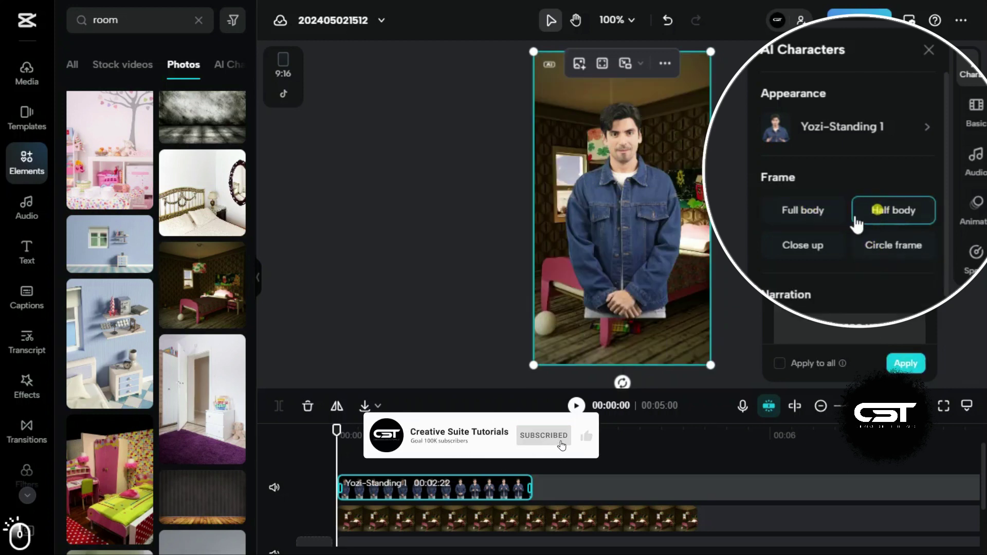
left_click_drag(800, 215, 851, 302)
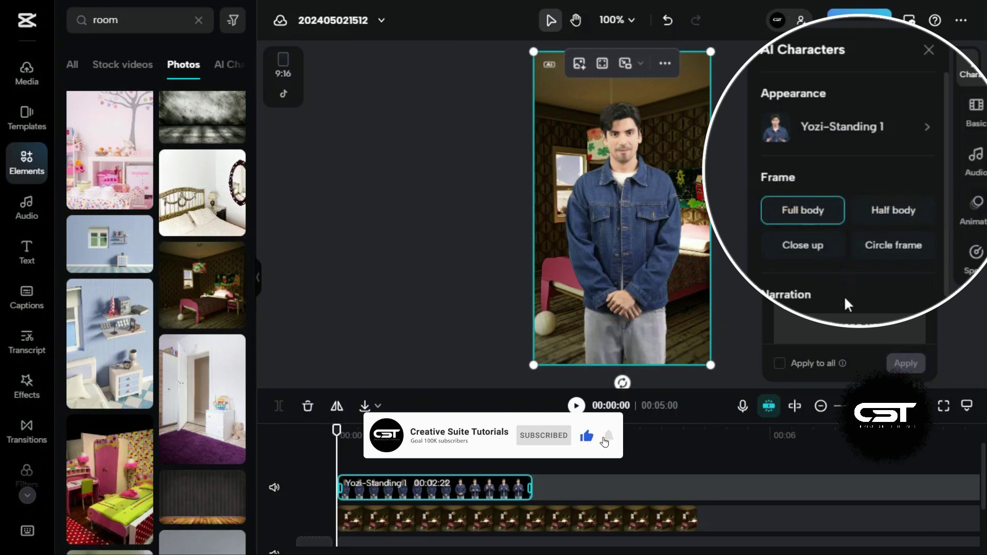